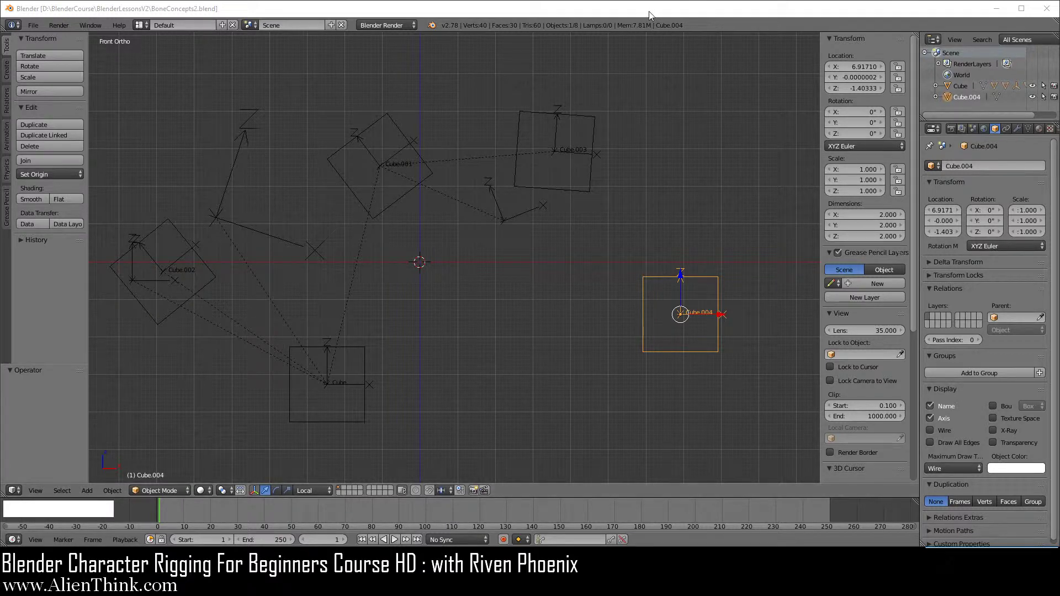
Centre the view, then move Cube.004 to the lower left beneath Cube.002
{"action": "left_click", "coordinate": [653, 14]}
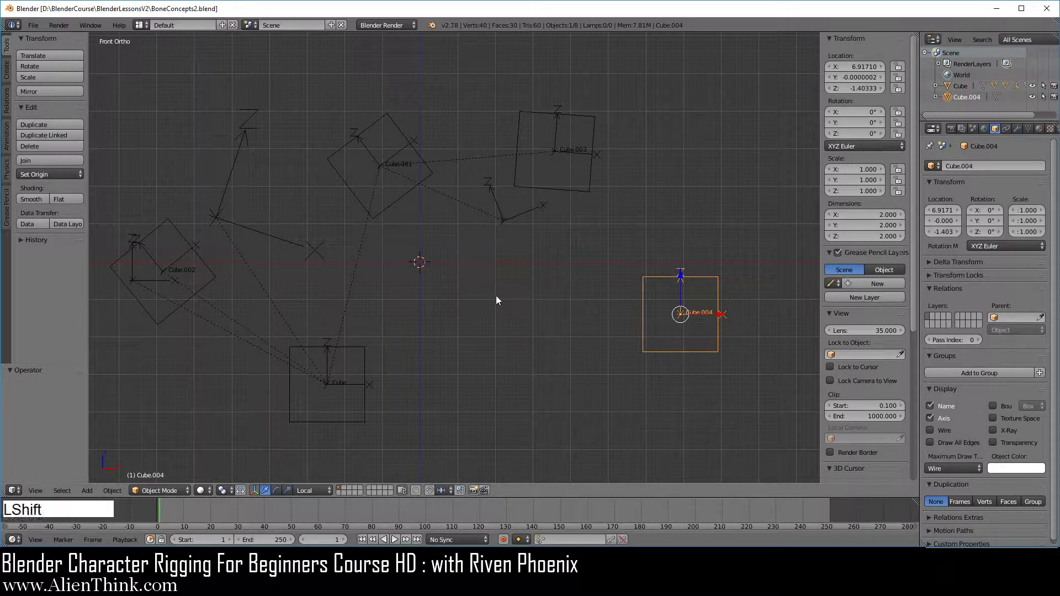
{"action": "key", "text": "shift+c"}
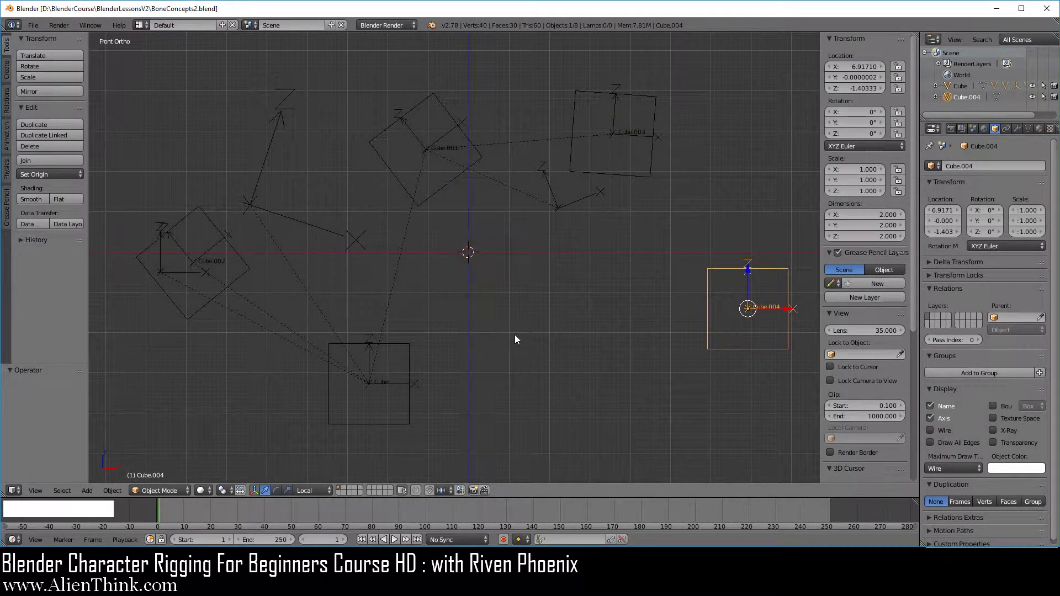
{"action": "right_click", "coordinate": [734, 356]}
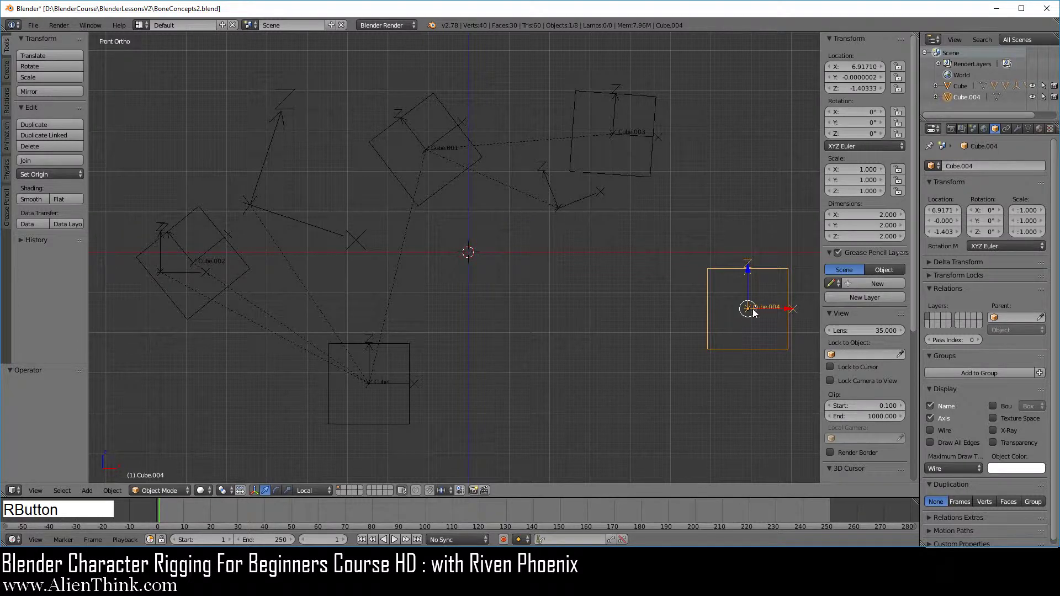
{"action": "key", "text": "g"}
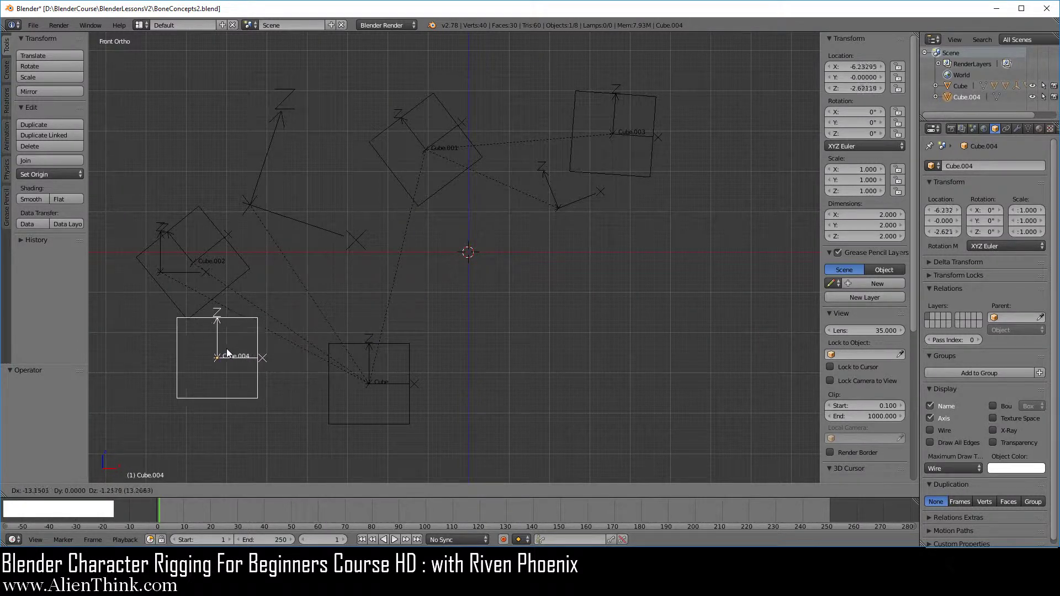
{"action": "left_click", "coordinate": [206, 385]}
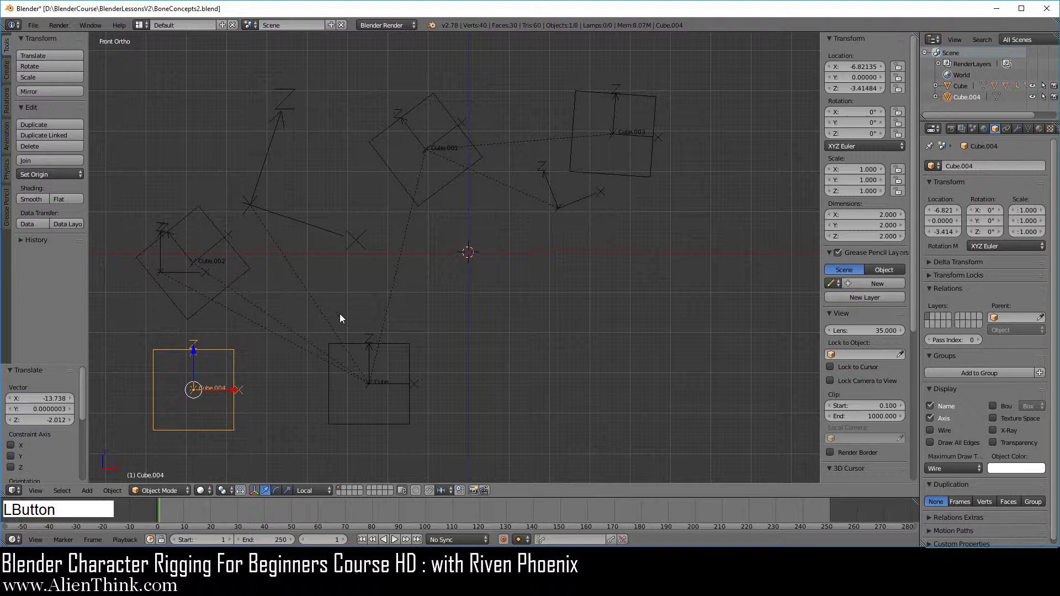
Zoom in and alternately select Cube.002 and Cube.004 to compare their locations
{"action": "middle_click", "coordinate": [304, 352]}
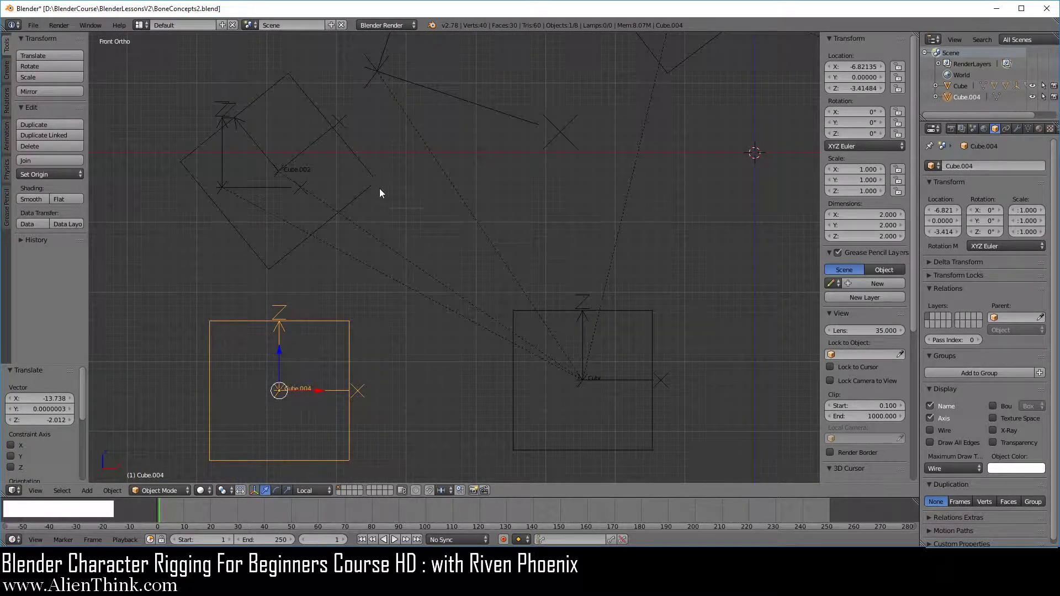
{"action": "right_click", "coordinate": [379, 192]}
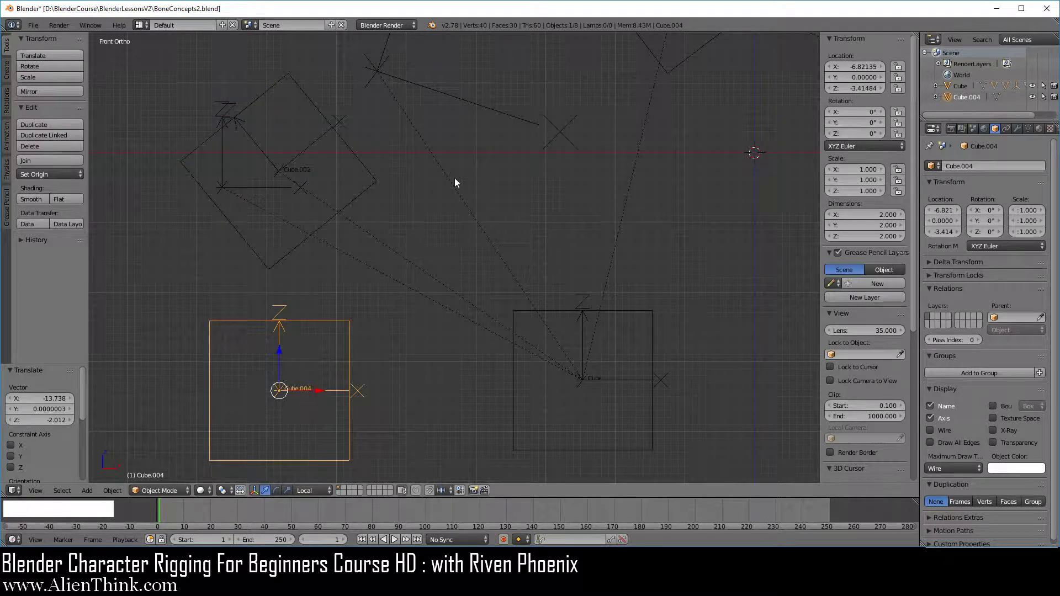
{"action": "right_click", "coordinate": [353, 339]}
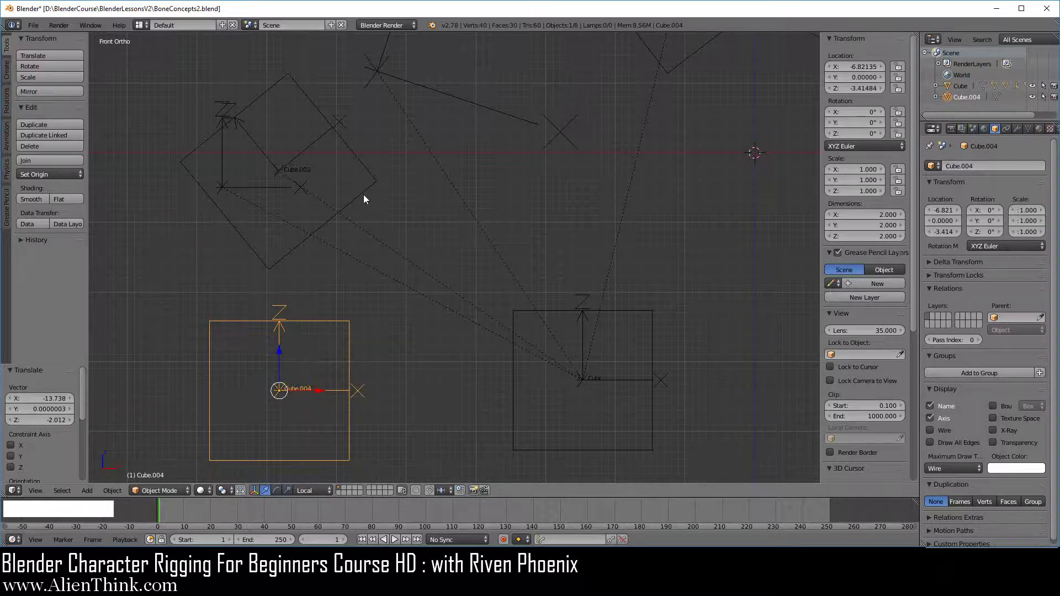
{"action": "right_click", "coordinate": [369, 198]}
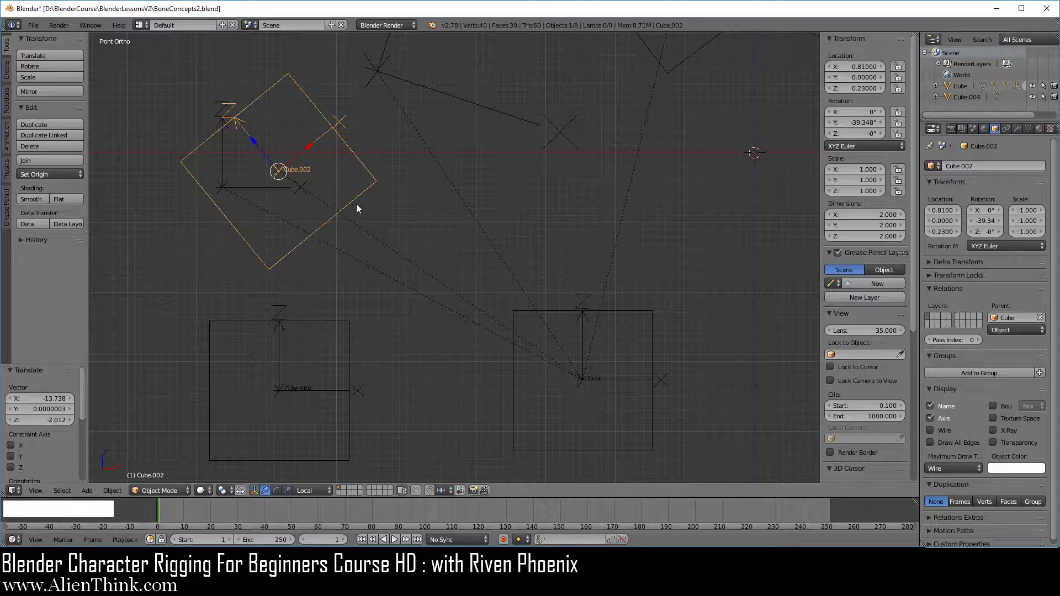
{"action": "right_click", "coordinate": [352, 350]}
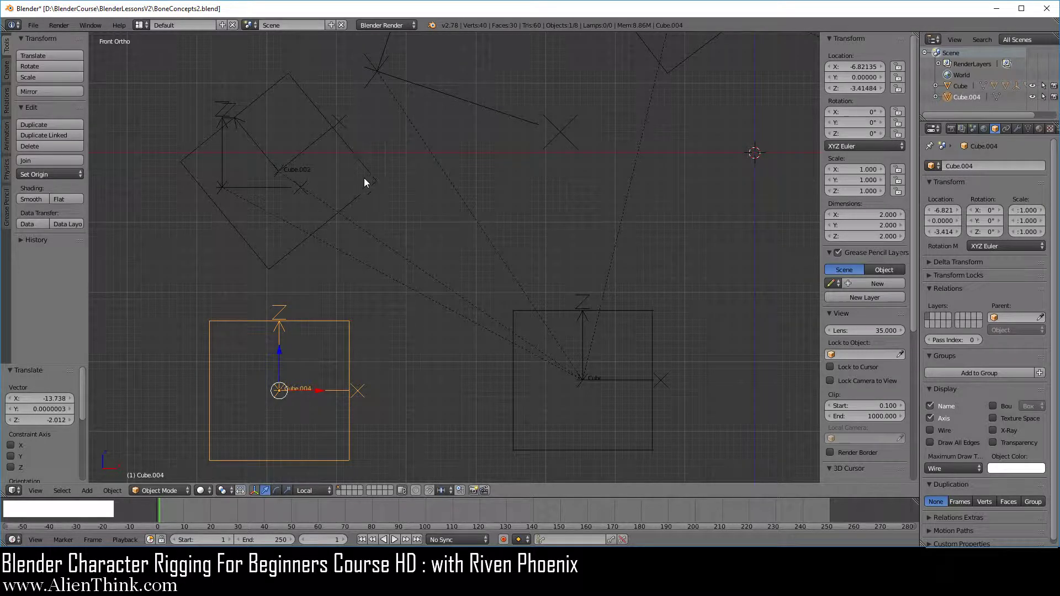
{"action": "right_click", "coordinate": [378, 195]}
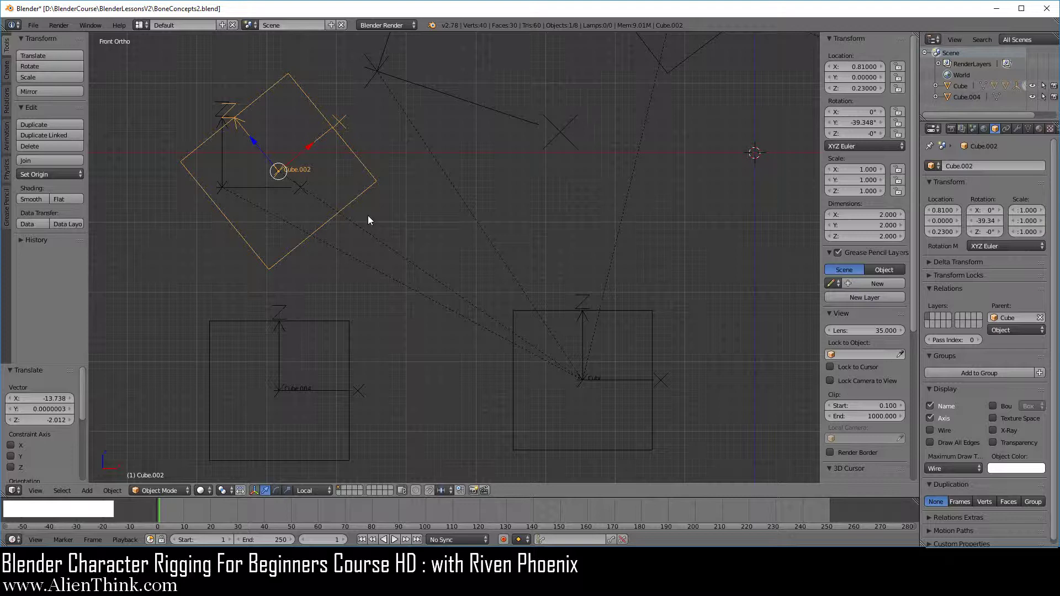
{"action": "right_click", "coordinate": [352, 345]}
Clear the locations of Cube.004 and Cube.002 back to the origin with Alt+G
{"action": "key", "text": "alt+g"}
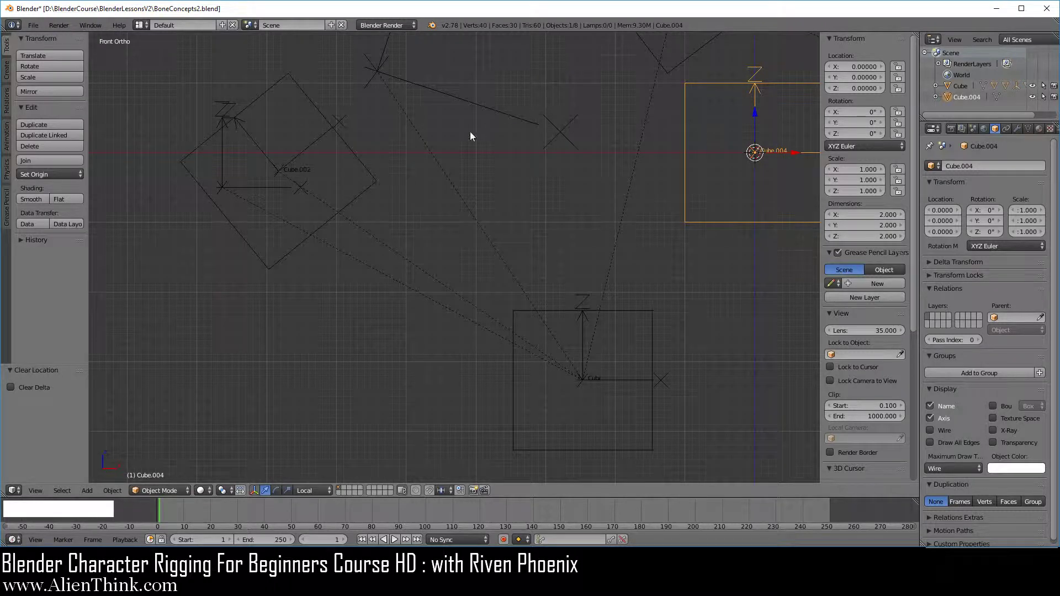
{"action": "right_click", "coordinate": [365, 199]}
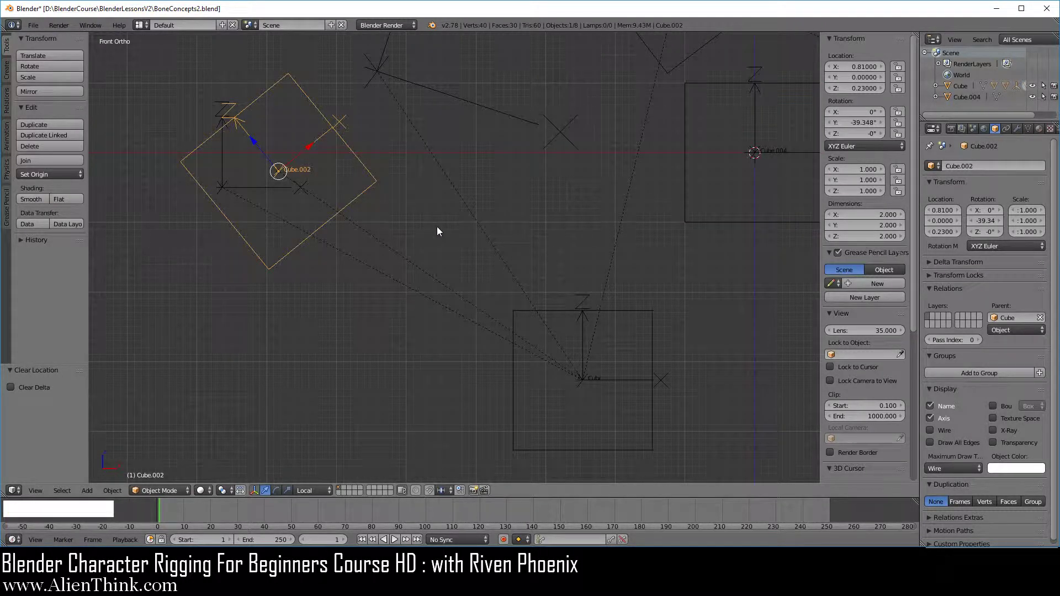
{"action": "key", "text": "alt+g"}
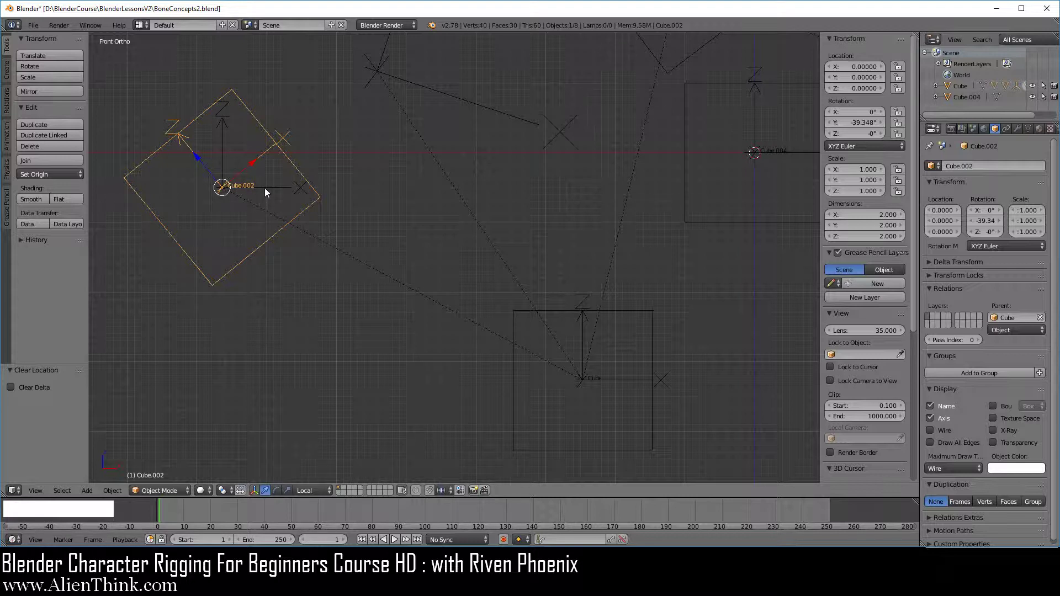
Move Cube.004 back down to the lower left of the scene
{"action": "right_click", "coordinate": [726, 229]}
{"action": "key", "text": "g"}
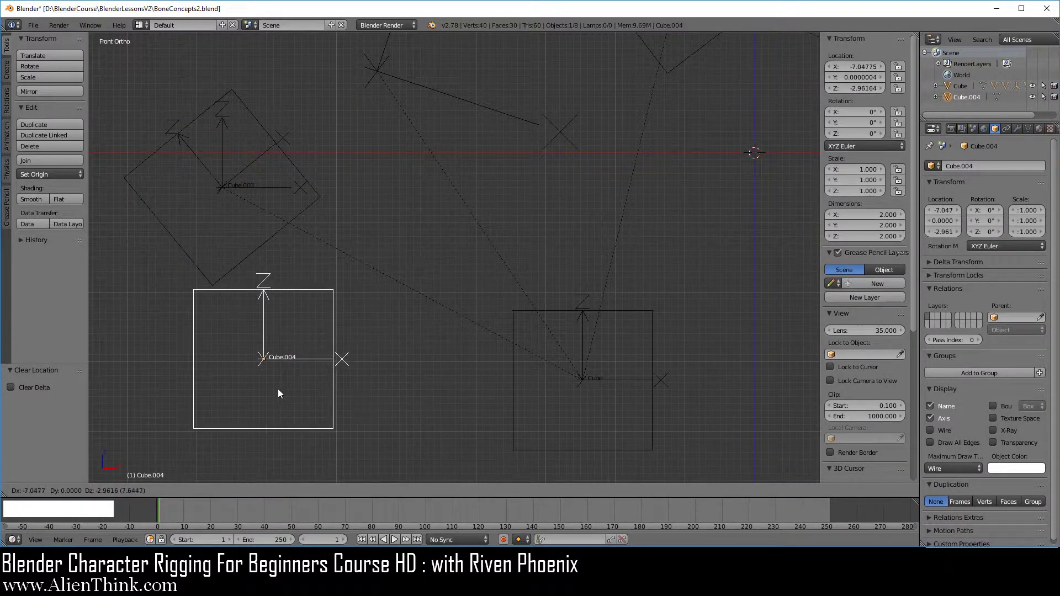
{"action": "left_click", "coordinate": [263, 414]}
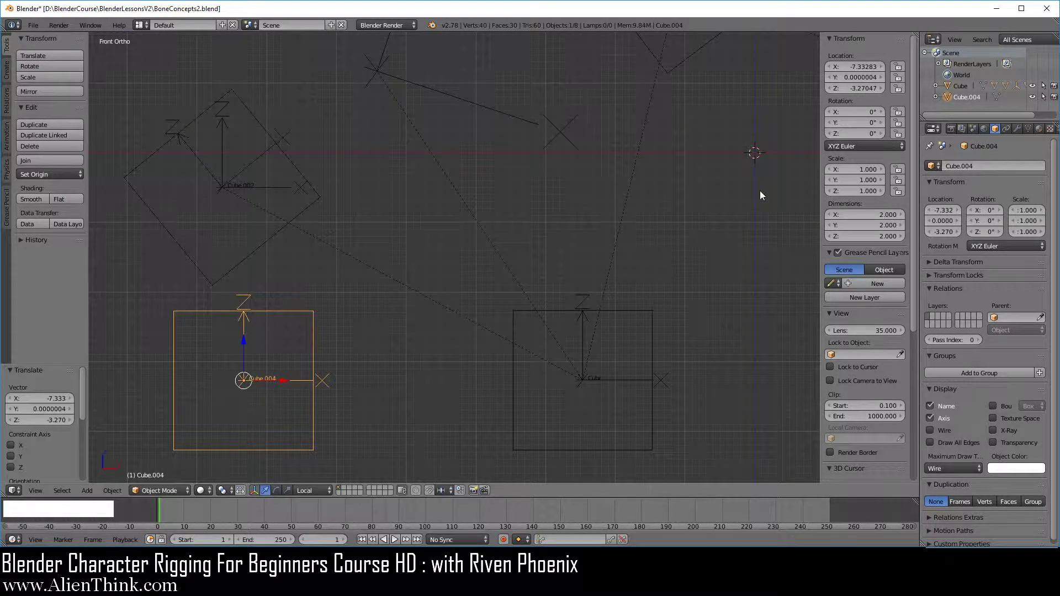
Add a plain-axes empty, Empty.003, at the world origin and select it
{"action": "key", "text": "shift+a"}
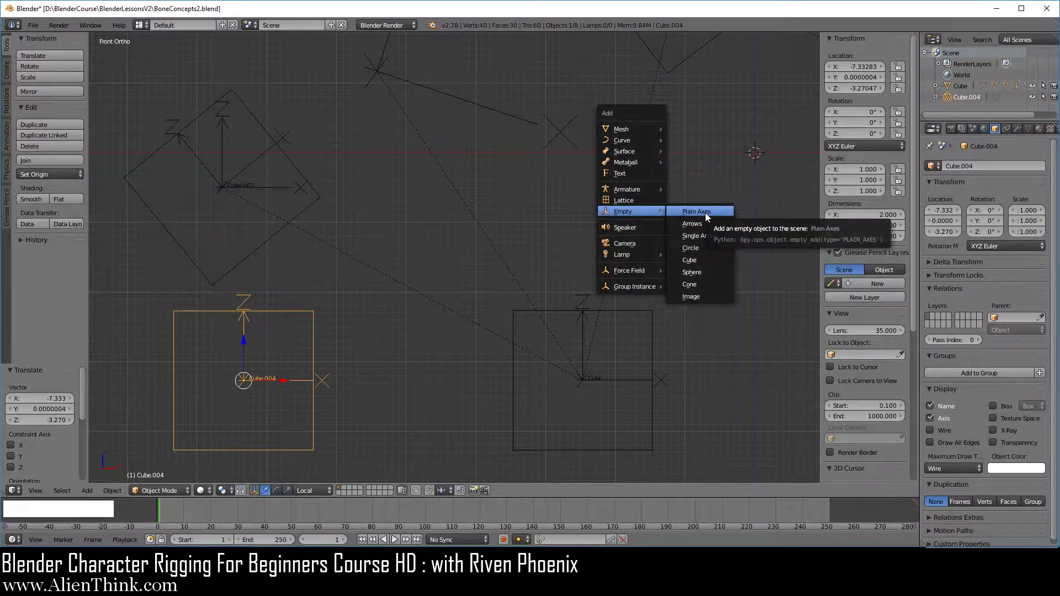
{"action": "left_click", "coordinate": [709, 218]}
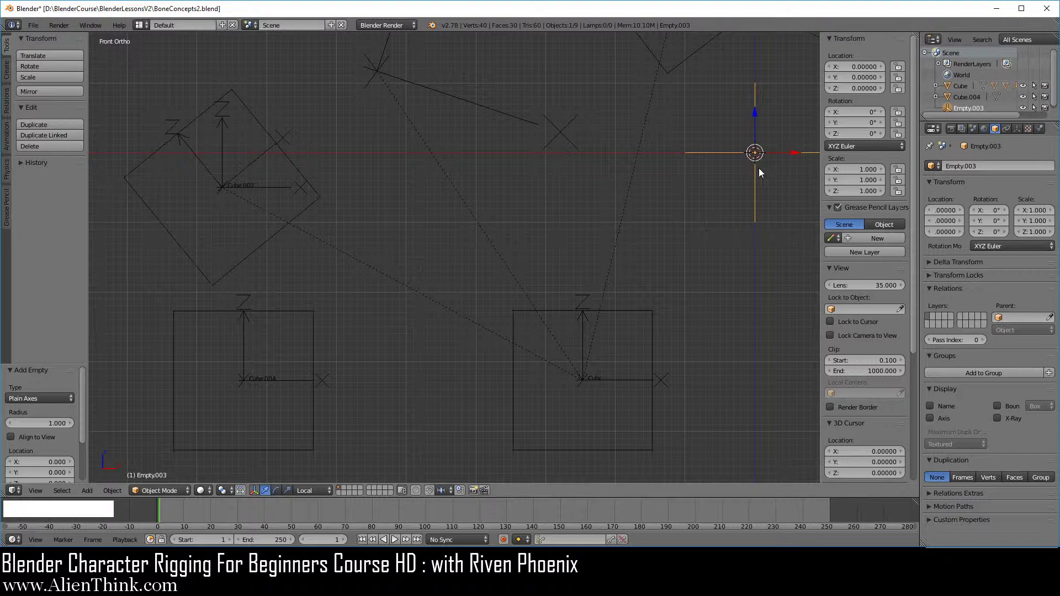
{"action": "right_click", "coordinate": [759, 196]}
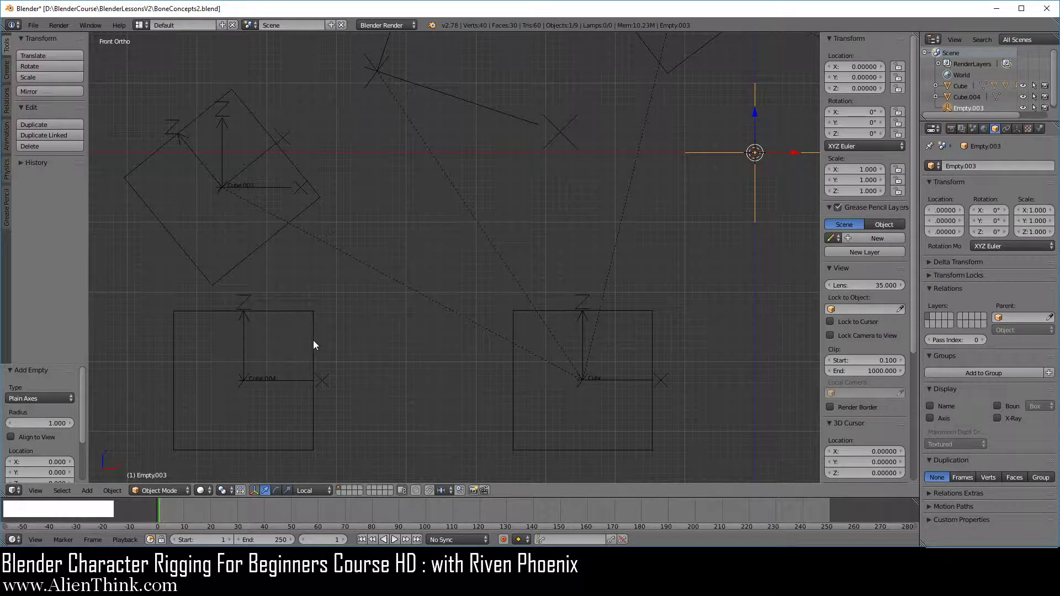
Add a Copy Location constraint to Cube.004 and start eyedropping its target
{"action": "right_click", "coordinate": [316, 345]}
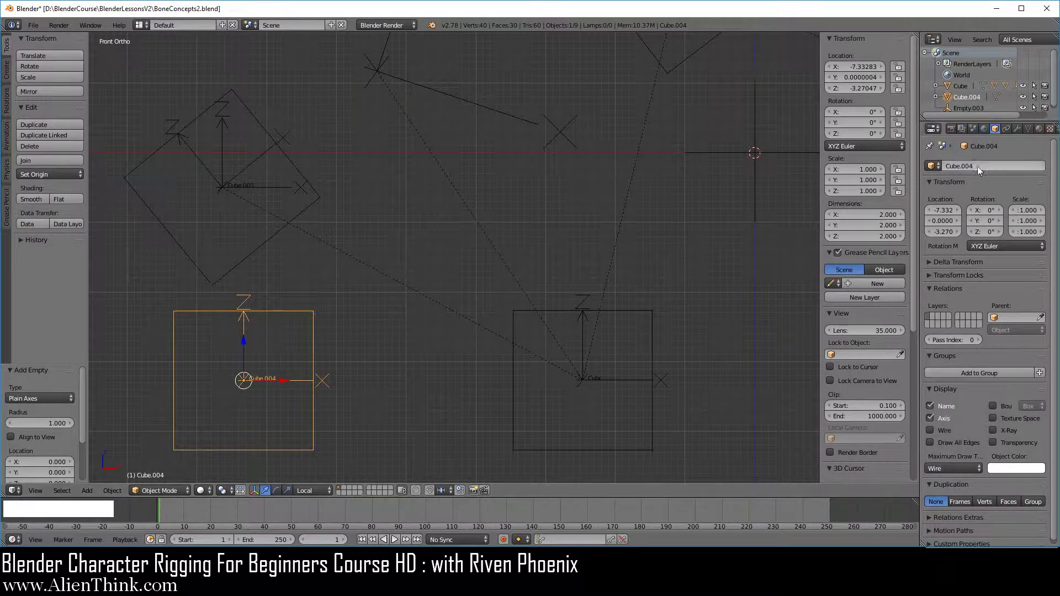
{"action": "left_click", "coordinate": [1012, 135]}
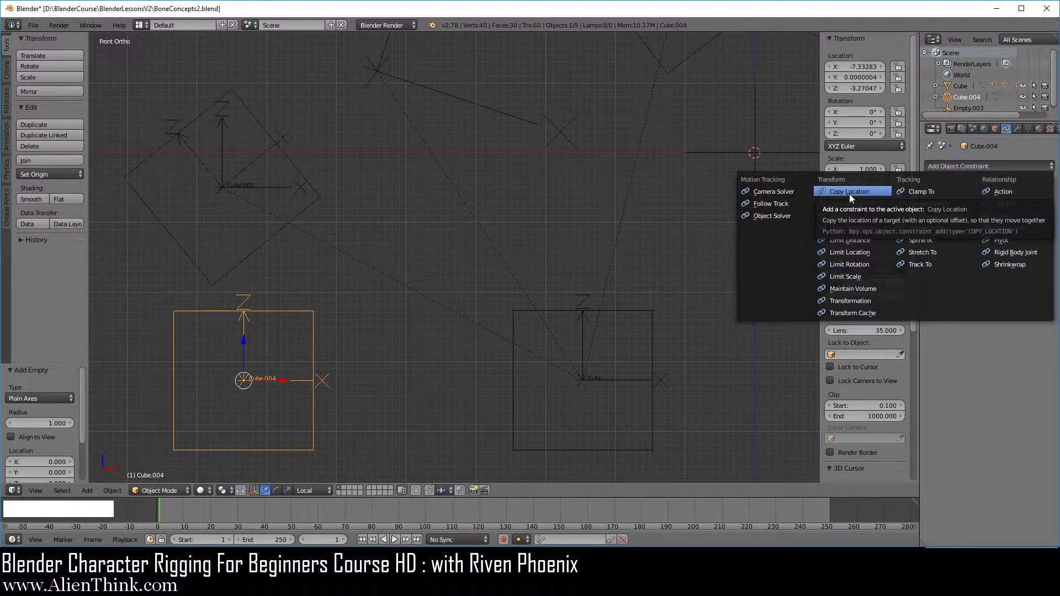
{"action": "left_click", "coordinate": [853, 199]}
{"action": "left_click", "coordinate": [1052, 211]}
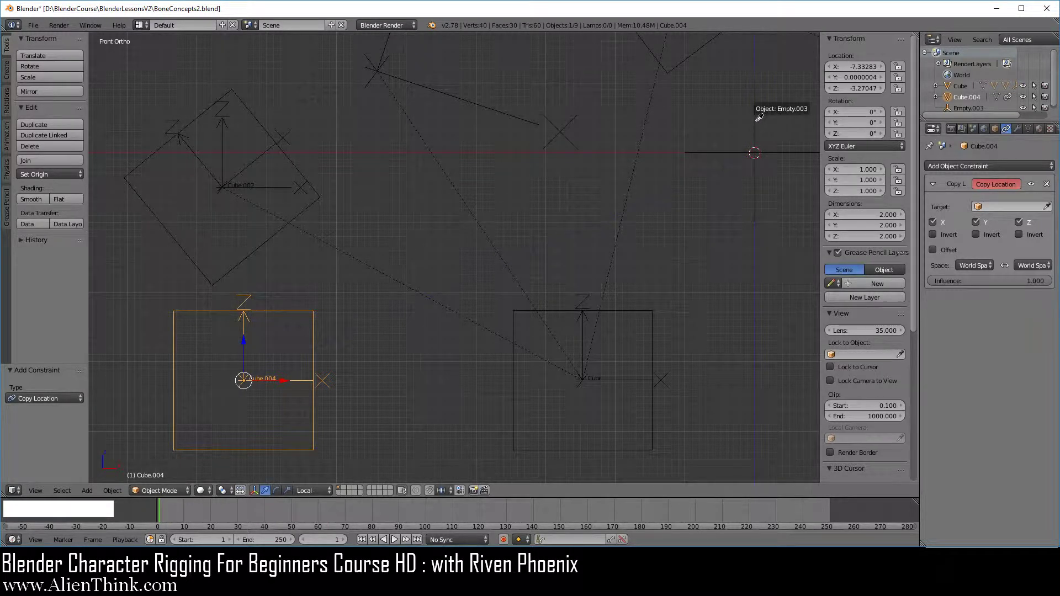
Set Empty.003 as the Copy Location target and compare it with Cube.004
{"action": "left_click", "coordinate": [756, 118]}
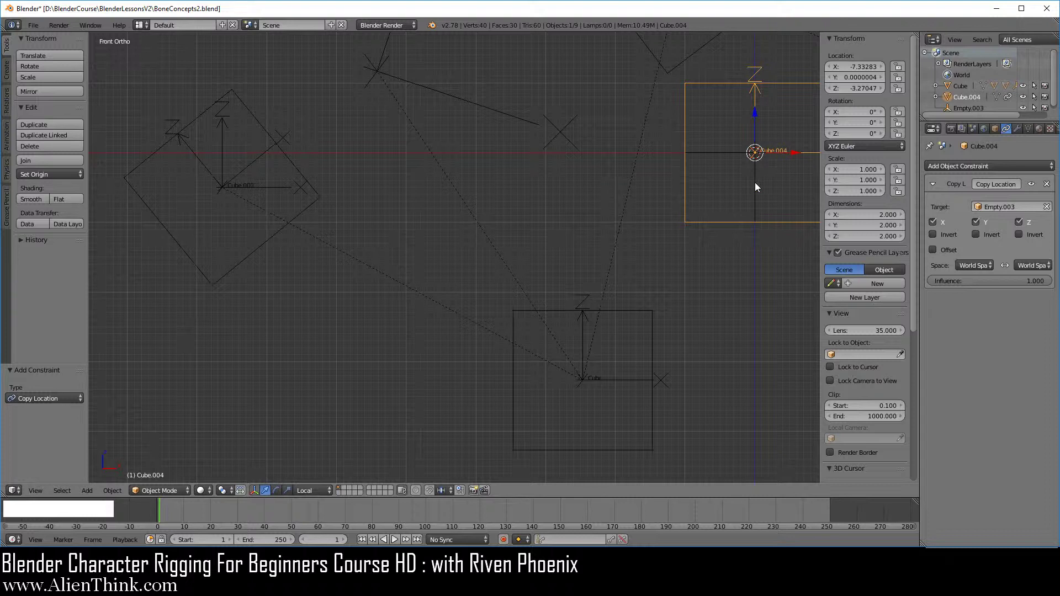
{"action": "right_click", "coordinate": [761, 188]}
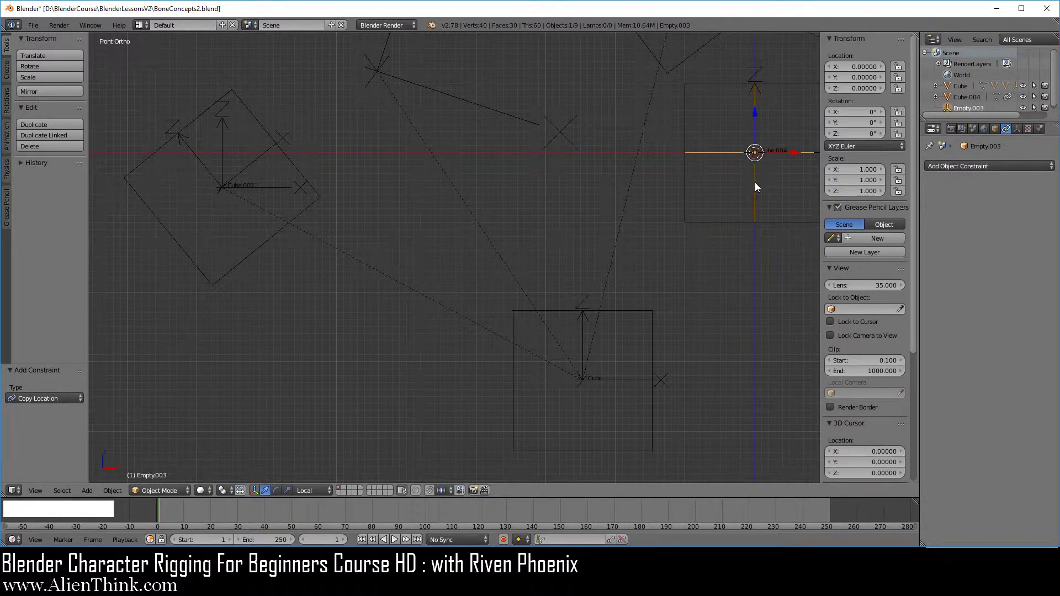
{"action": "right_click", "coordinate": [735, 229]}
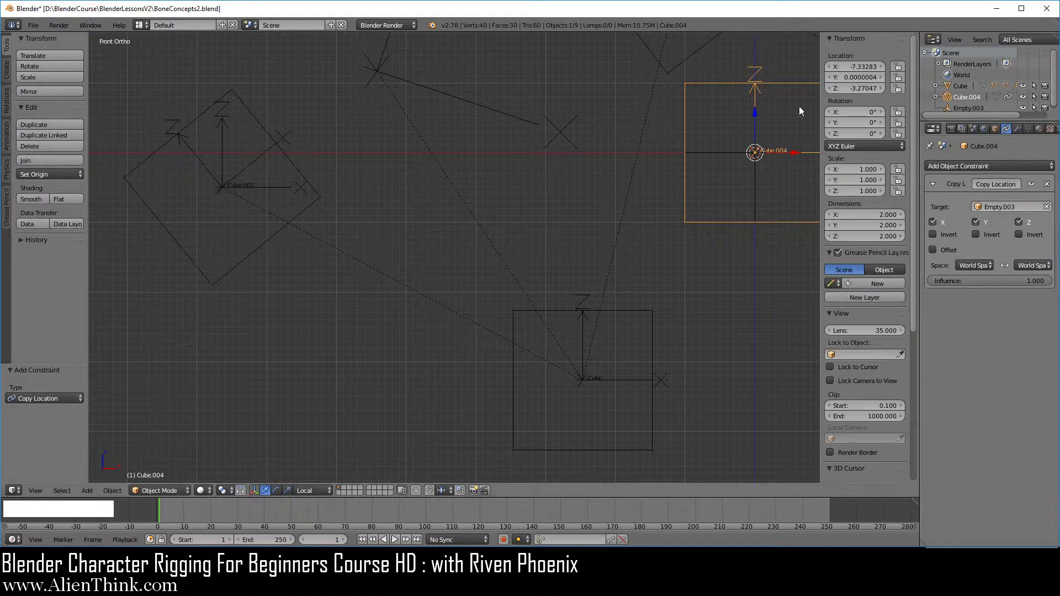
{"action": "right_click", "coordinate": [759, 189]}
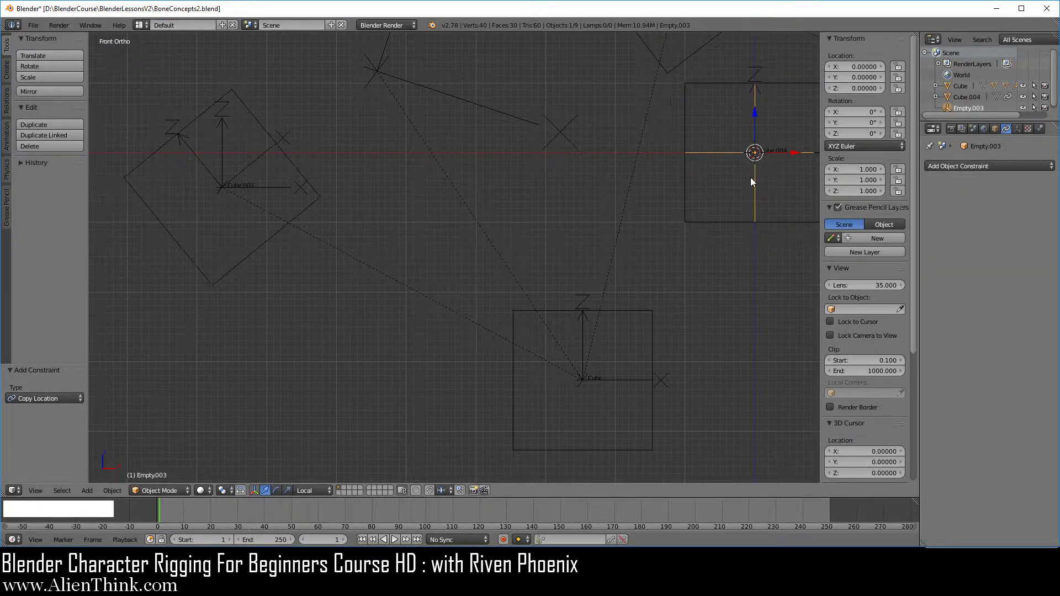
Drag Empty.003 around to confirm Cube.004 follows it via the constraint
{"action": "key", "text": "g"}
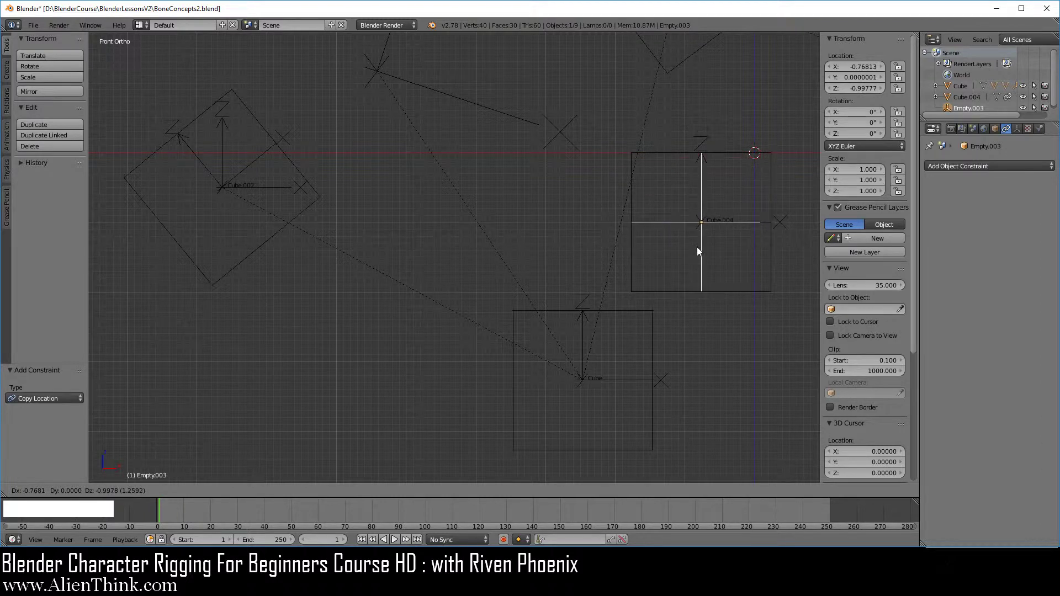
{"action": "right_click", "coordinate": [700, 252]}
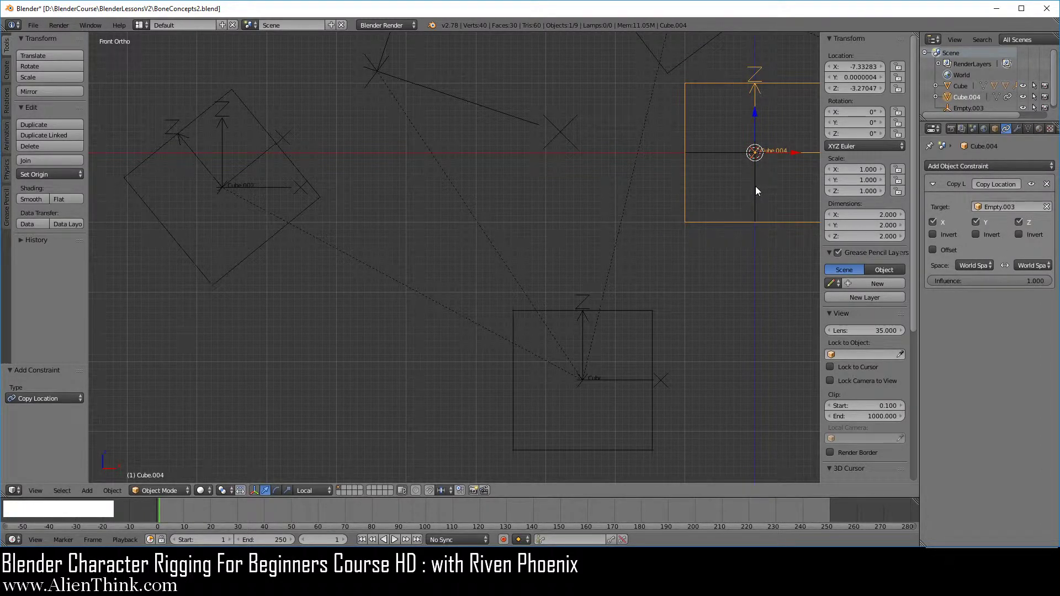
{"action": "right_click", "coordinate": [761, 193]}
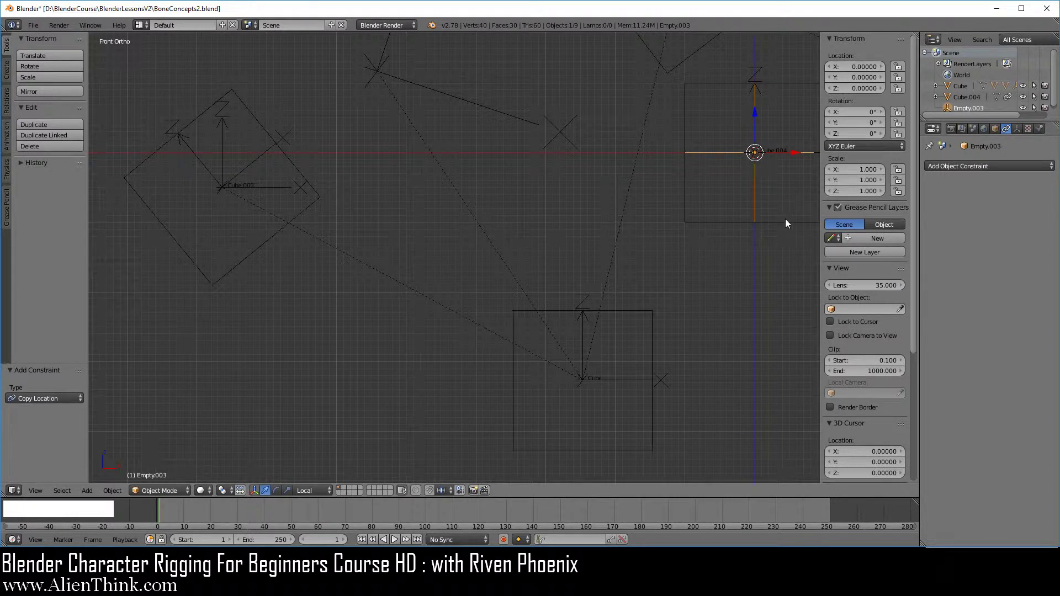
{"action": "right_click", "coordinate": [790, 224]}
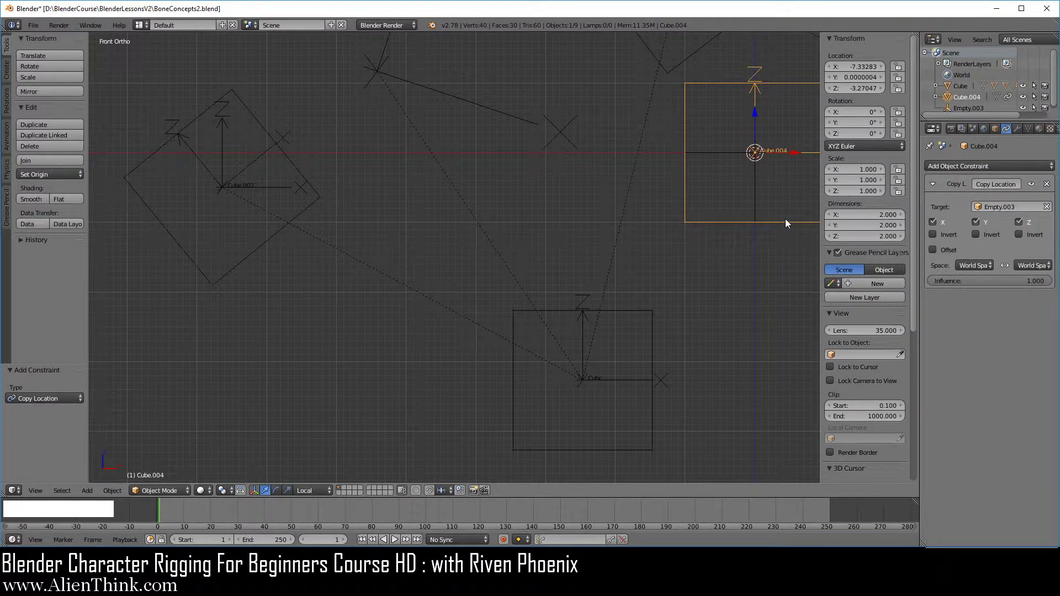
{"action": "middle_click", "coordinate": [720, 277]}
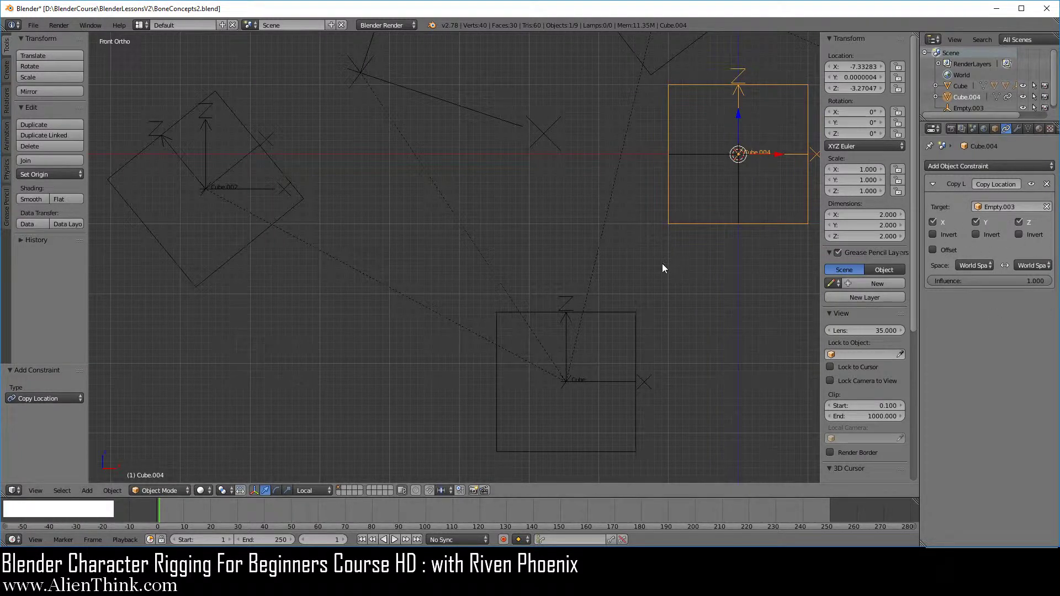
{"action": "key", "text": "g"}
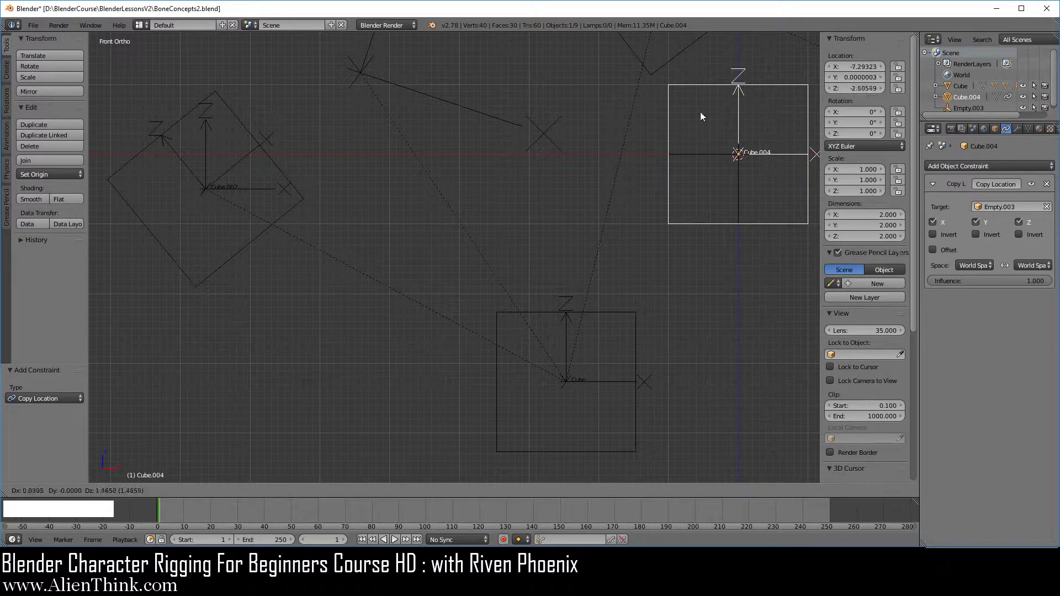
{"action": "right_click", "coordinate": [731, 173]}
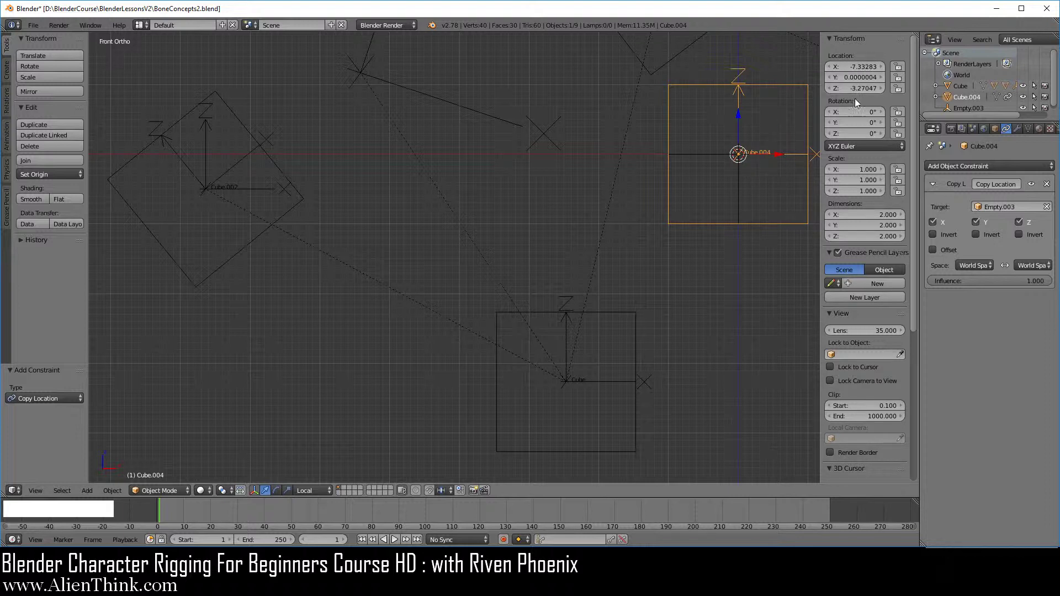
{"action": "key", "text": "g"}
{"action": "right_click", "coordinate": [763, 169]}
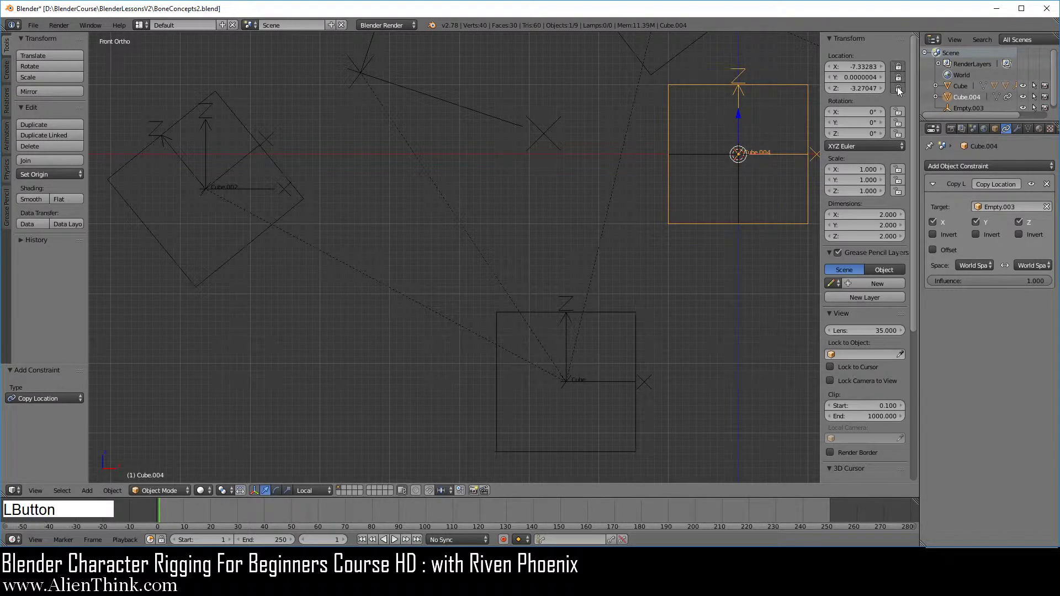
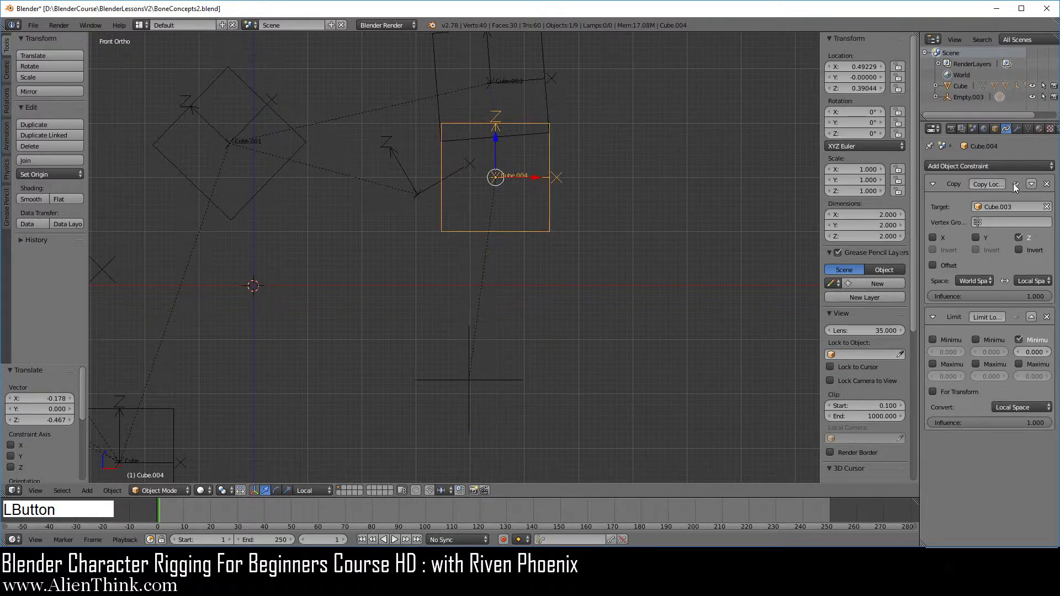
Move Empty.003 to test, then clear Cube.004's own location to zero
{"action": "middle_click", "coordinate": [577, 293]}
{"action": "right_click", "coordinate": [461, 349]}
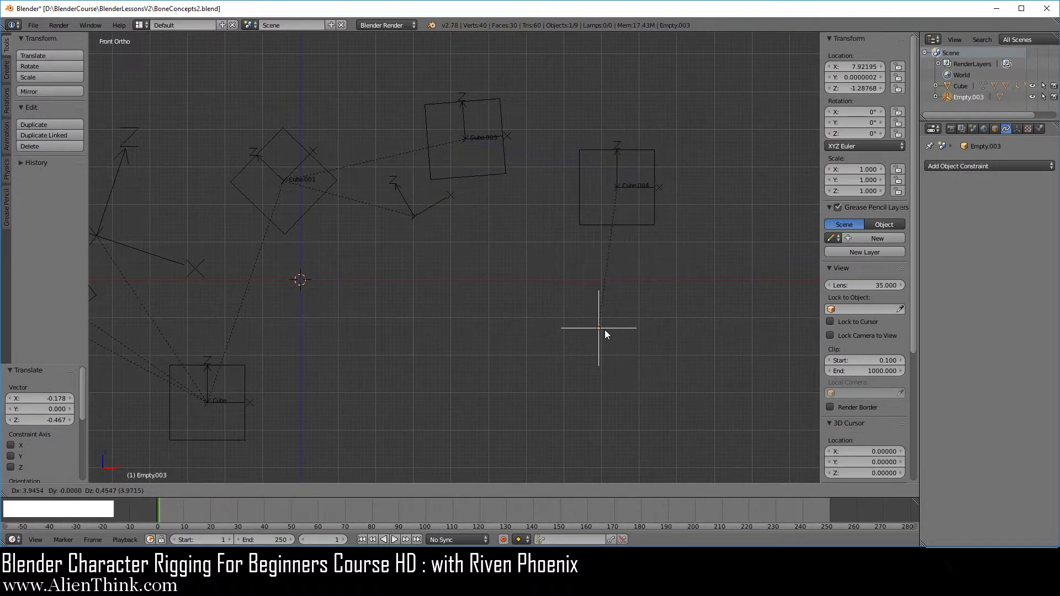
{"action": "left_click", "coordinate": [609, 338]}
{"action": "right_click", "coordinate": [631, 234]}
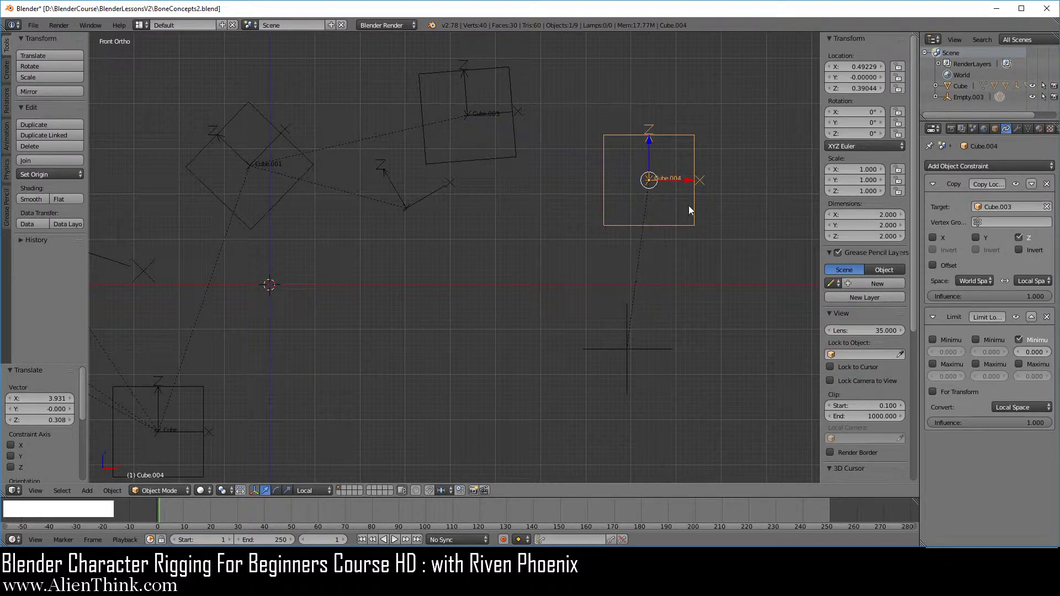
{"action": "right_click", "coordinate": [684, 229]}
{"action": "key", "text": "alt+g"}
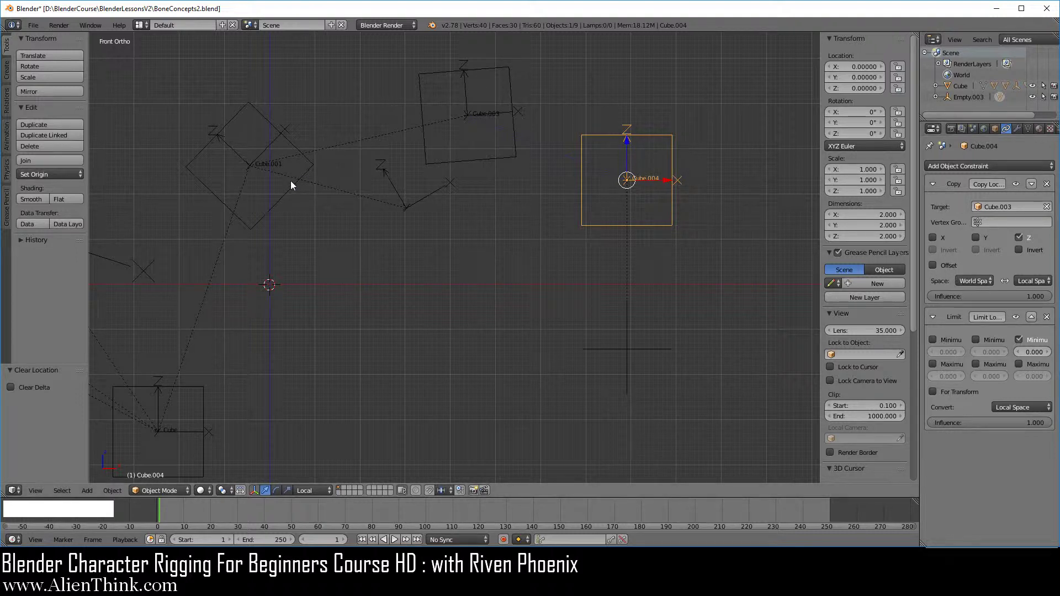
Test the chain by rotating Cube.001 and moving Empty.003 downward
{"action": "right_click", "coordinate": [292, 194]}
{"action": "key", "text": "r"}
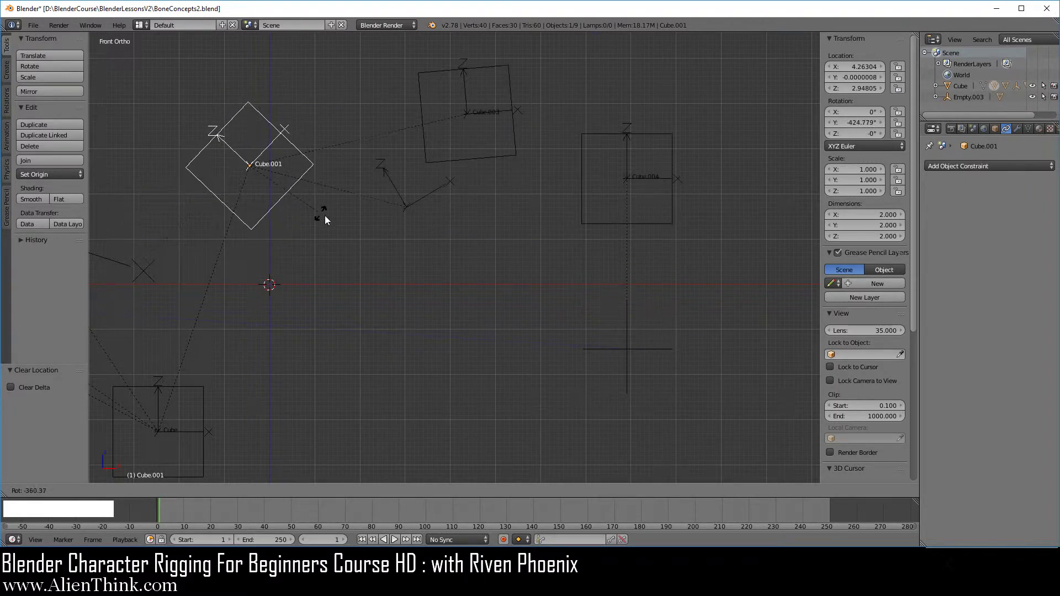
{"action": "right_click", "coordinate": [252, 289]}
{"action": "left_click", "coordinate": [631, 277]}
{"action": "right_click", "coordinate": [301, 193]}
{"action": "key", "text": "r"}
{"action": "right_click", "coordinate": [425, 264]}
{"action": "right_click", "coordinate": [637, 277]}
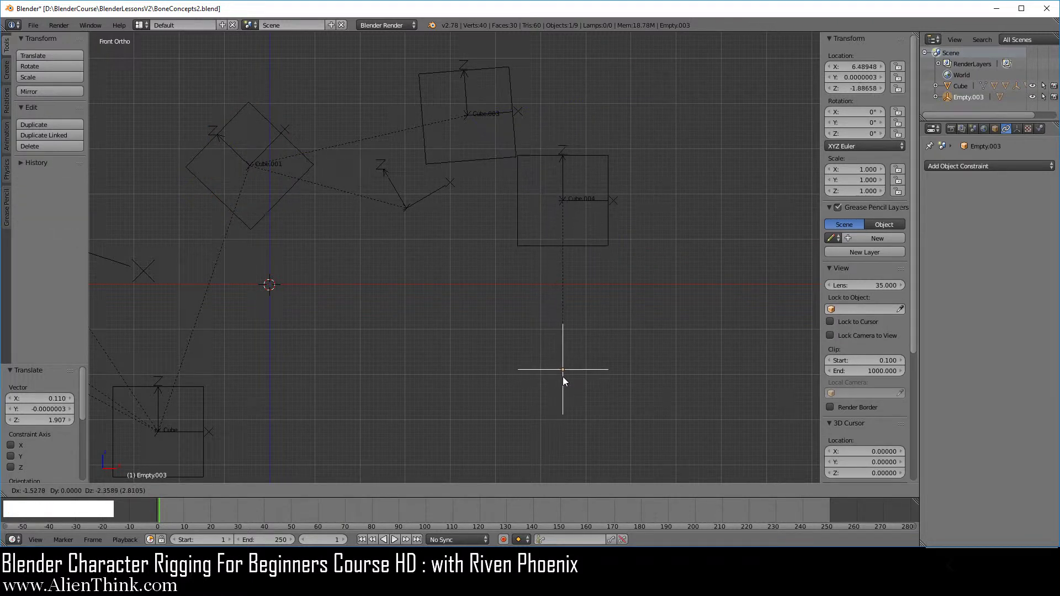
{"action": "left_click", "coordinate": [571, 412]}
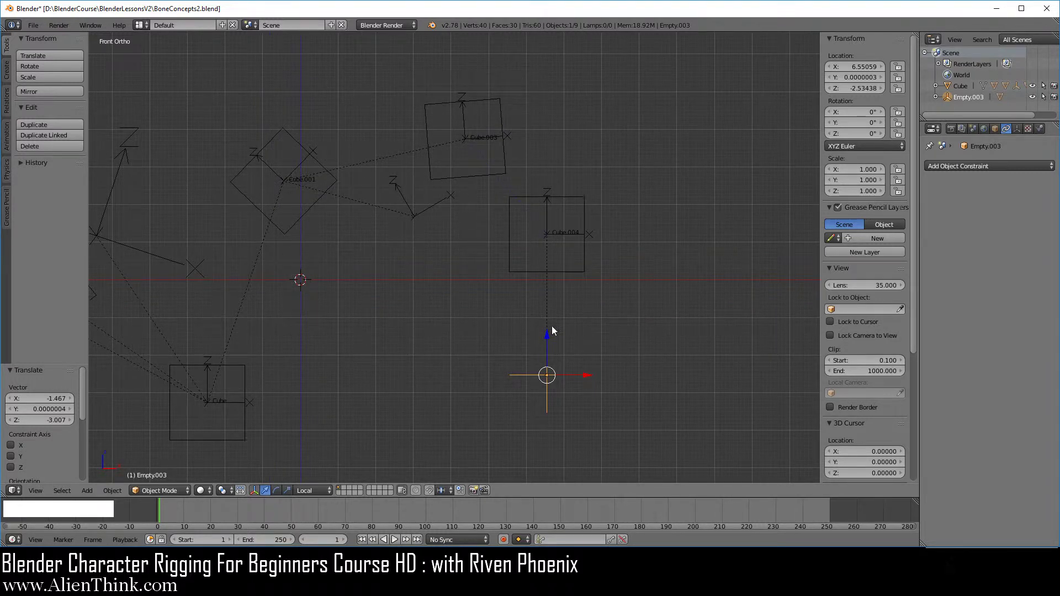
Rotate Cube.001 again to test, then enable Maximum Z on Cube.004's Limit Location and set it to 3
{"action": "right_click", "coordinate": [322, 205]}
{"action": "key", "text": "r"}
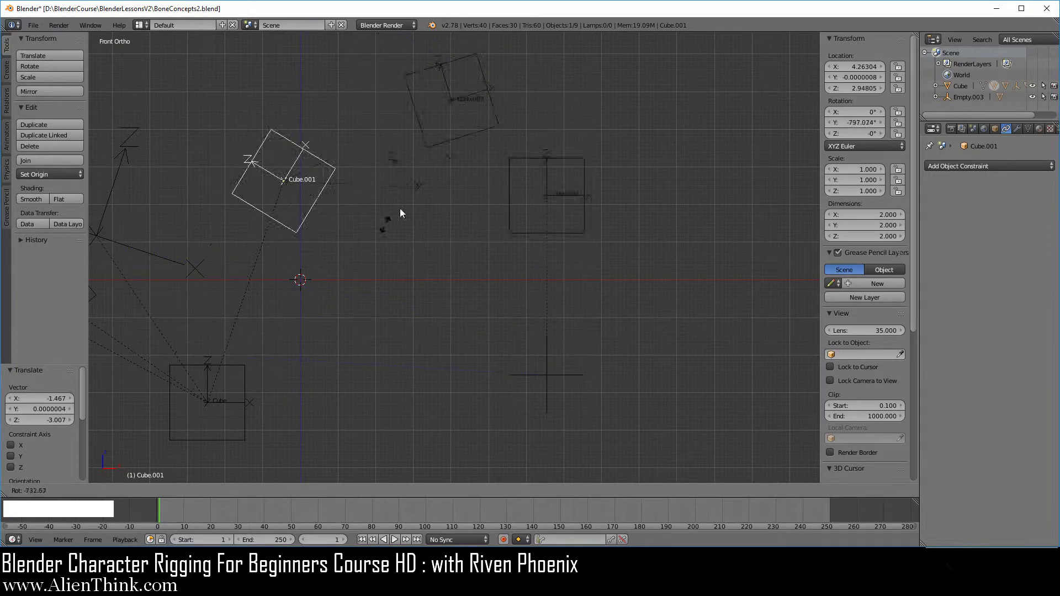
{"action": "right_click", "coordinate": [360, 216]}
{"action": "right_click", "coordinate": [582, 275]}
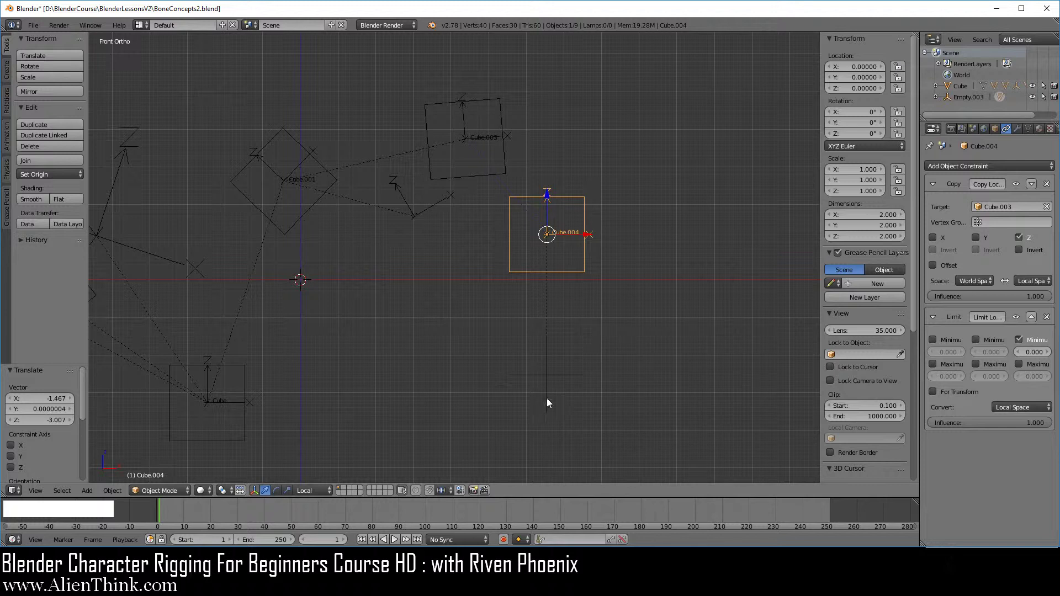
{"action": "left_click", "coordinate": [1029, 370]}
{"action": "left_click", "coordinate": [1032, 382]}
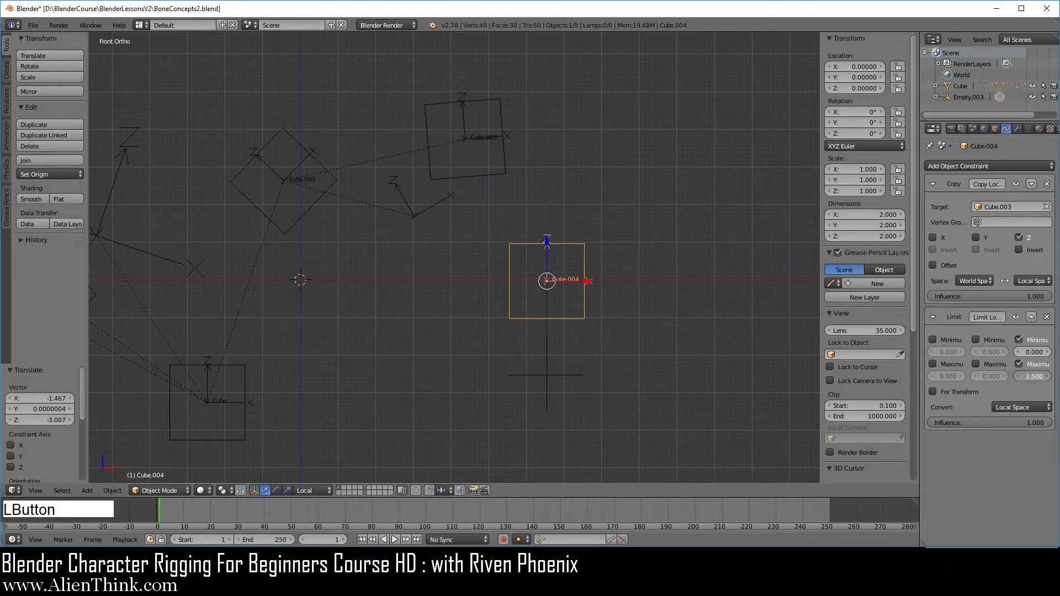